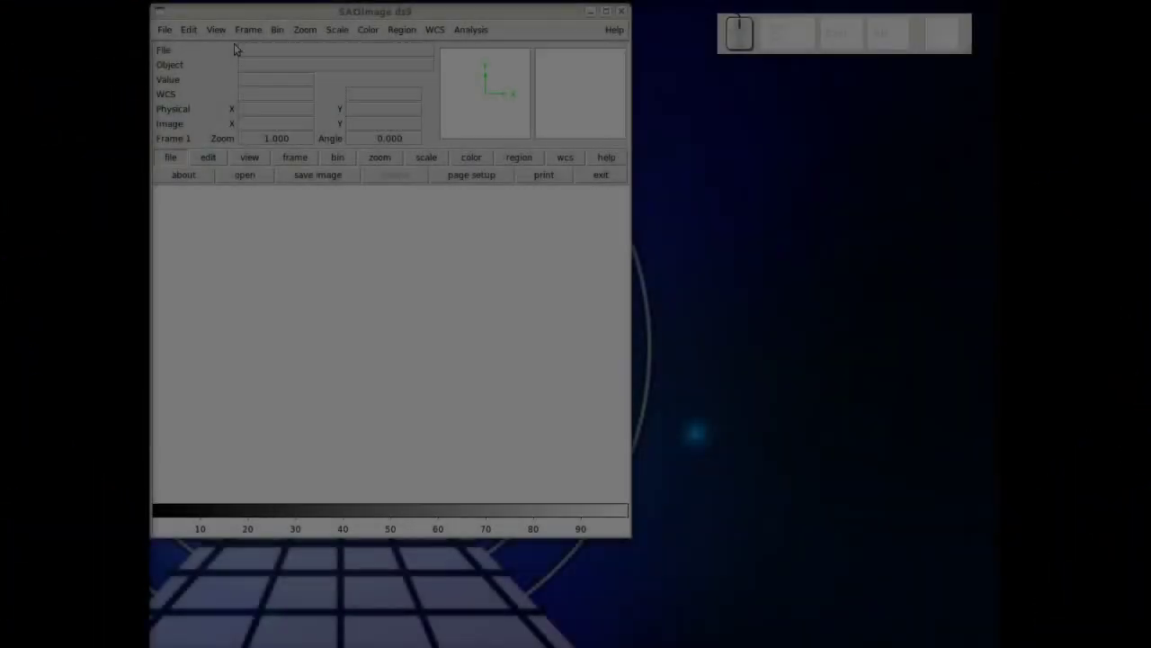
- Load the X-ray event file acisf10102N001_evt2.fits.gz showing G350.1-0.3
{"action": "left_click", "coordinate": [252, 59]}
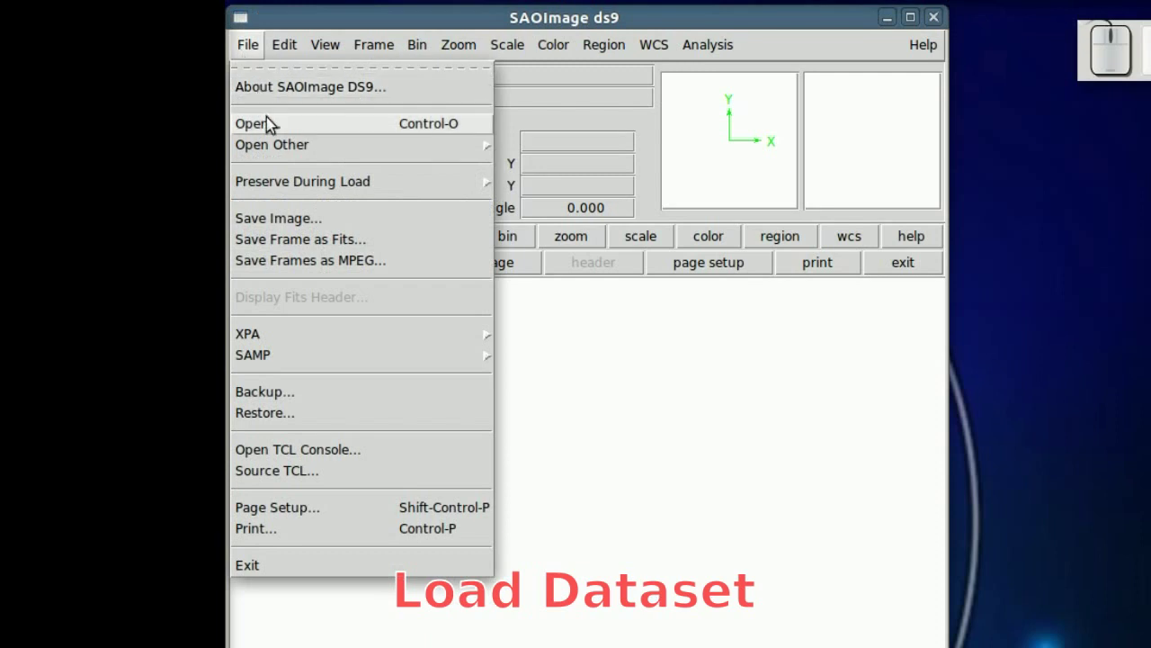
{"action": "left_click", "coordinate": [277, 124]}
{"action": "scroll", "scroll_direction": "down", "scroll_amount": 3}
{"action": "left_click", "coordinate": [586, 476]}
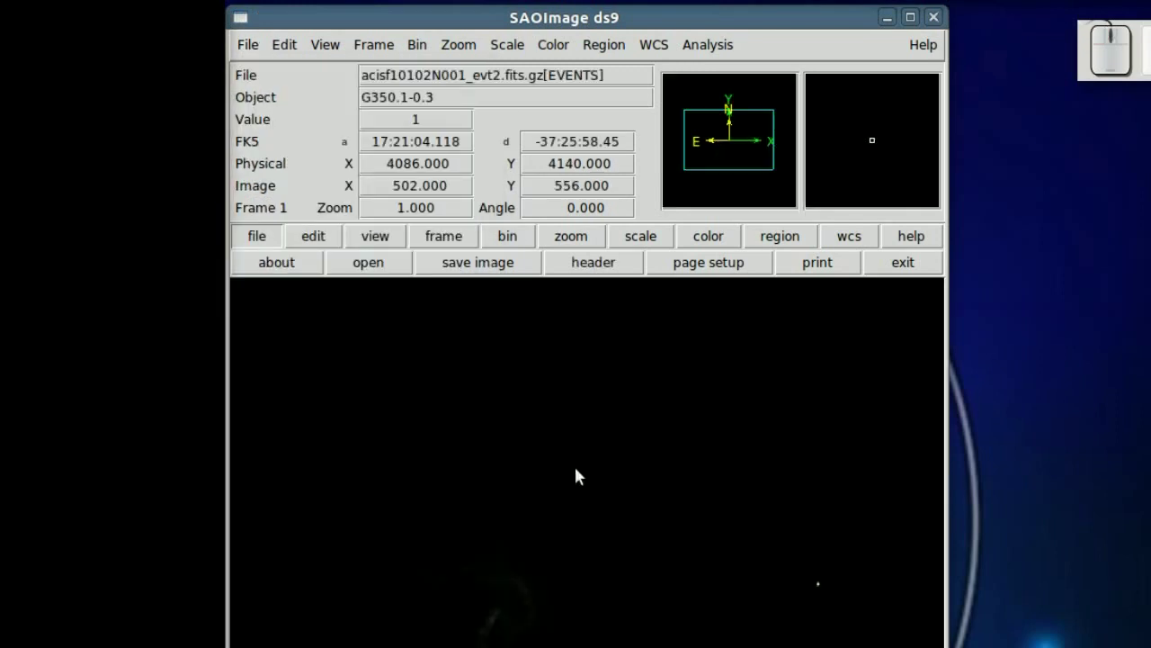
- Show the event image with log scaling and the HSV colour map
{"action": "left_click", "coordinate": [534, 200]}
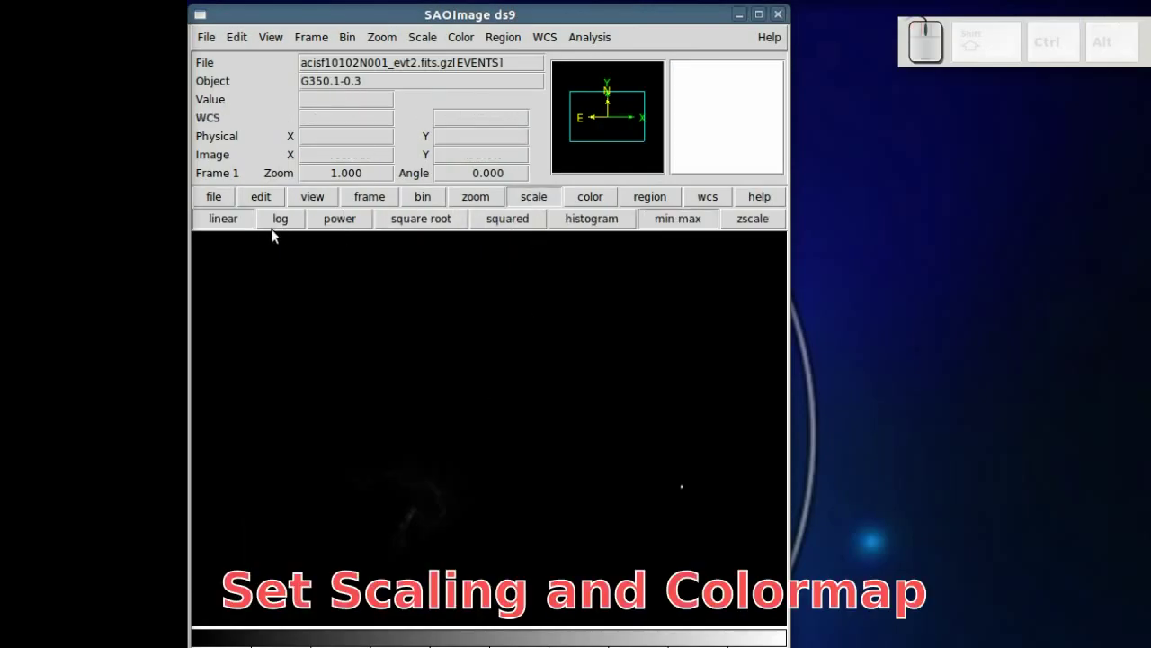
{"action": "left_click", "coordinate": [286, 231]}
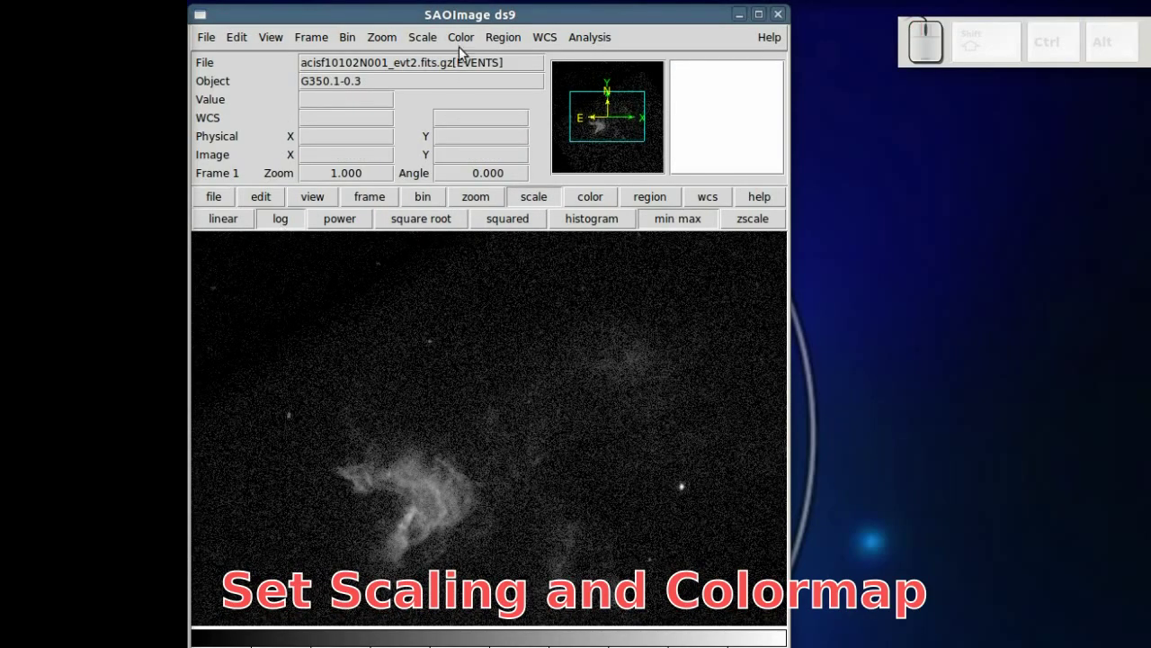
{"action": "left_click", "coordinate": [465, 50]}
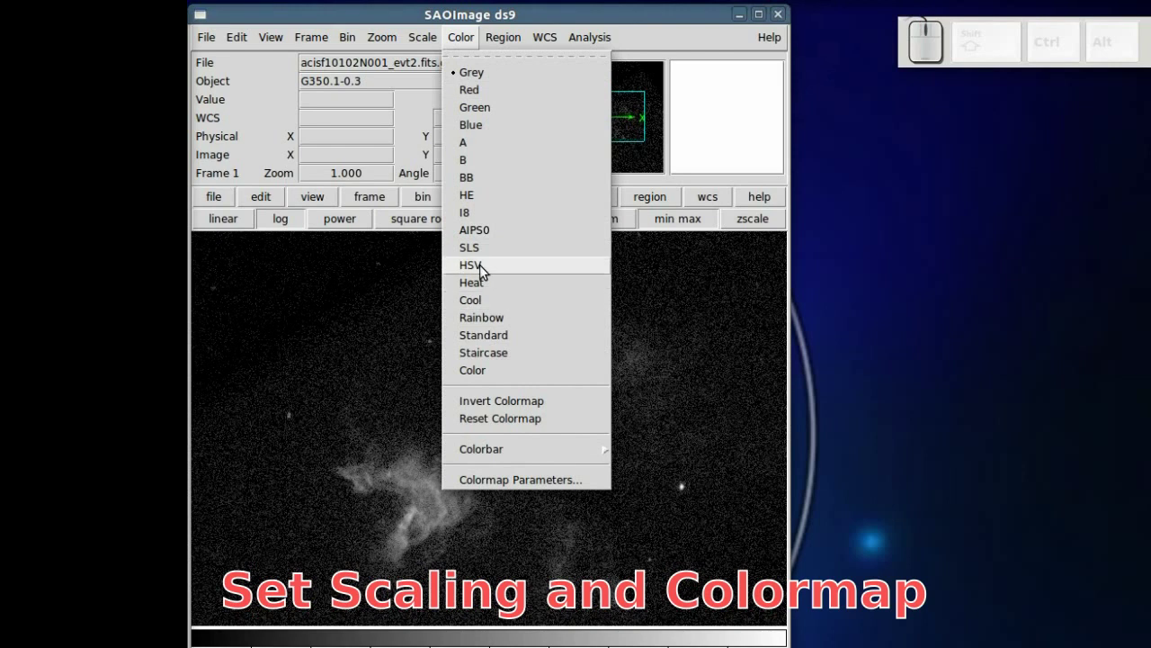
{"action": "left_click", "coordinate": [484, 270]}
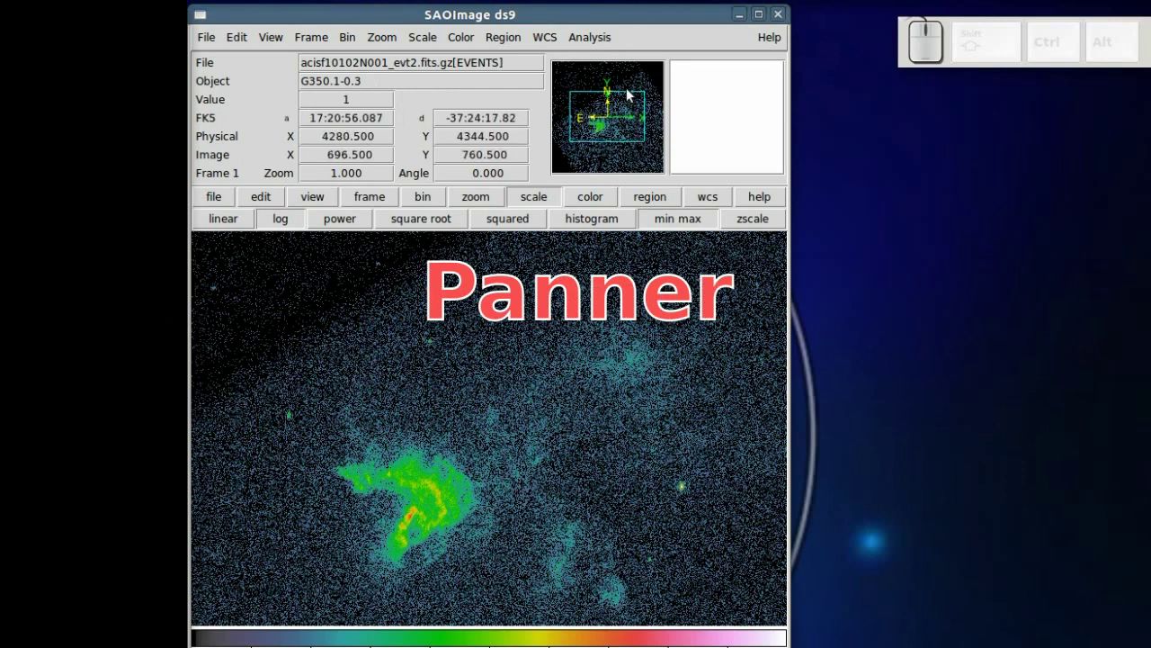
- Pan the view to another part of the field and back using the panner
{"action": "left_click_drag", "start_coordinate": [617, 107], "coordinate": [611, 86]}
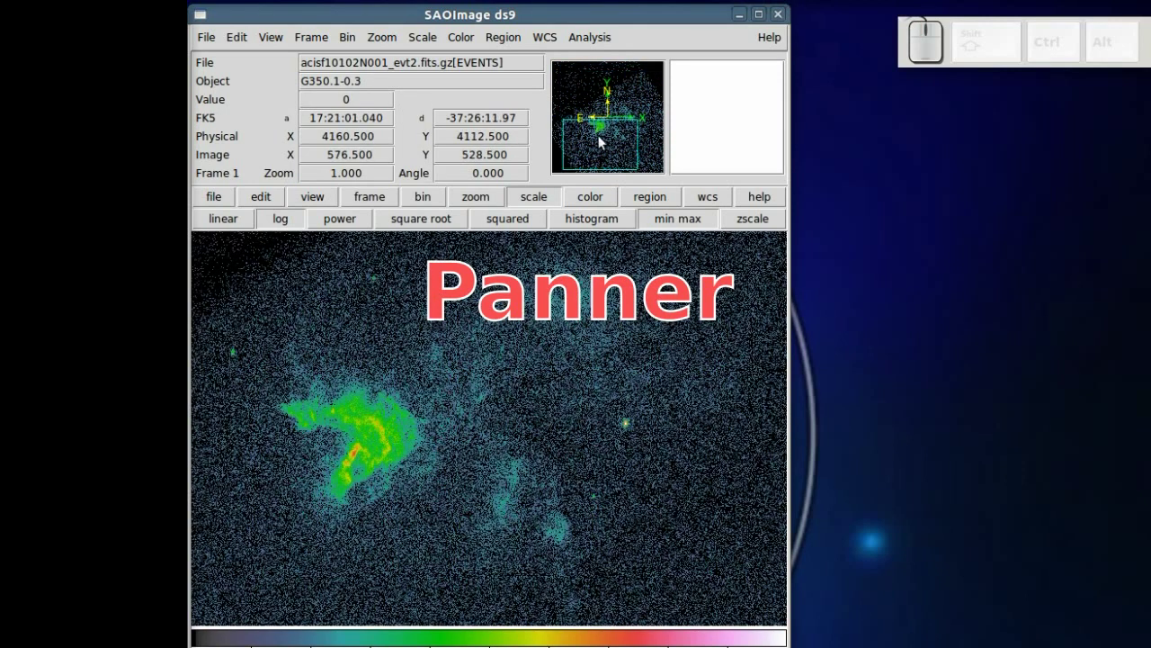
{"action": "left_click_drag", "start_coordinate": [617, 131], "coordinate": [615, 128]}
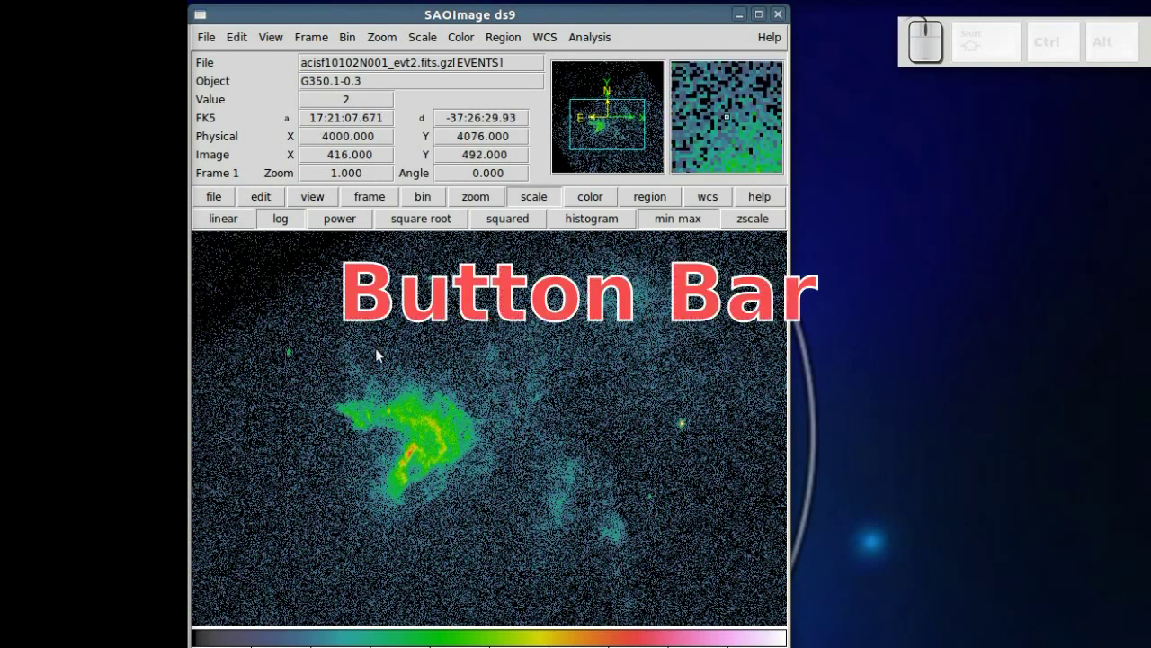
- Browse the quick command sets and bring up the quick colormap choices
{"action": "left_click", "coordinate": [598, 208]}
{"action": "left_click_drag", "start_coordinate": [532, 229], "coordinate": [668, 220]}
{"action": "scroll", "scroll_direction": "up", "scroll_amount": 3}
{"action": "scroll", "scroll_direction": "up", "scroll_amount": 3}
{"action": "left_click", "coordinate": [456, 43]}
{"action": "scroll", "scroll_direction": "up", "scroll_amount": 3}
{"action": "left_click", "coordinate": [481, 272]}
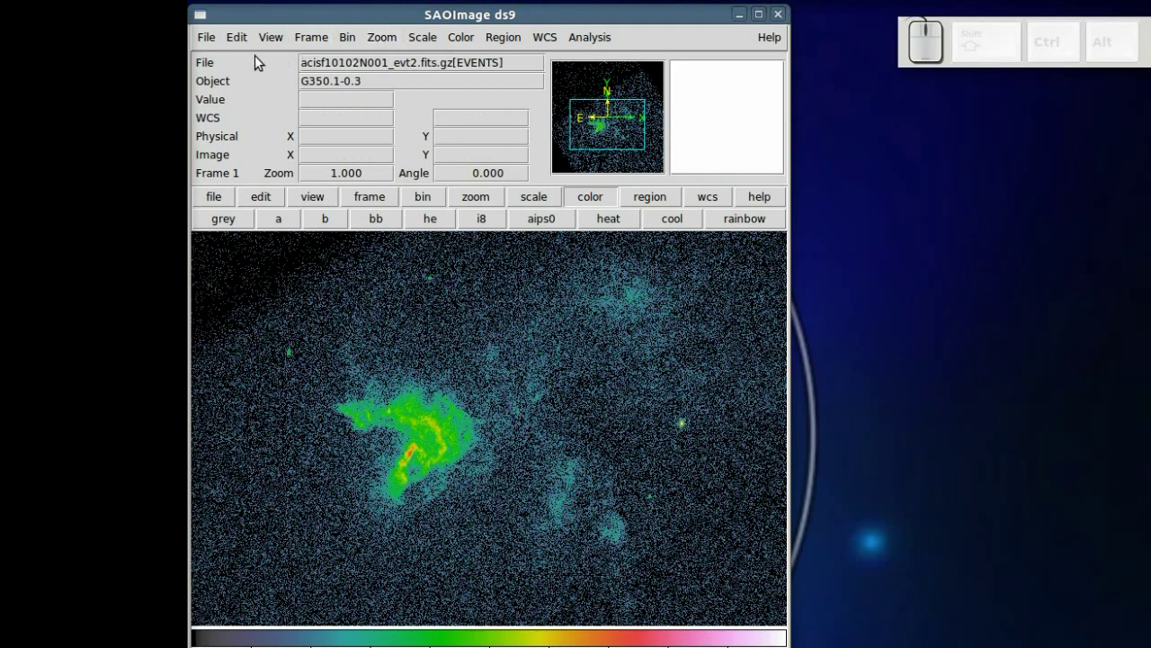
- Switch the DS9 window to the vertical layout with readouts beside the image
{"action": "left_click", "coordinate": [272, 50]}
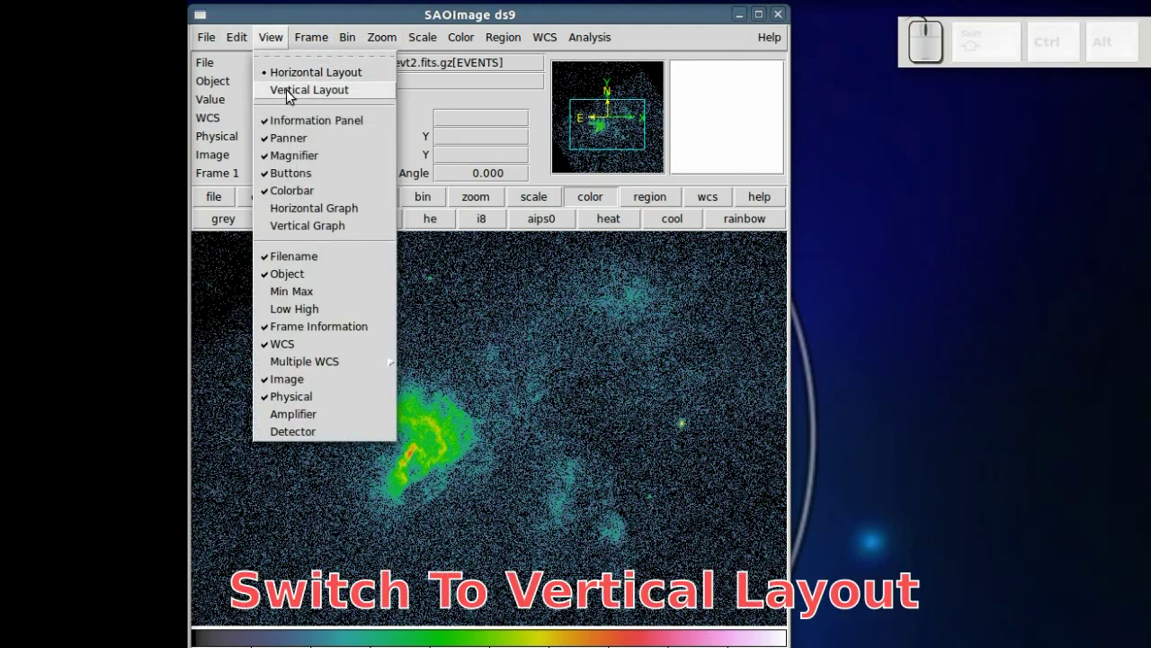
{"action": "left_click", "coordinate": [234, 77]}
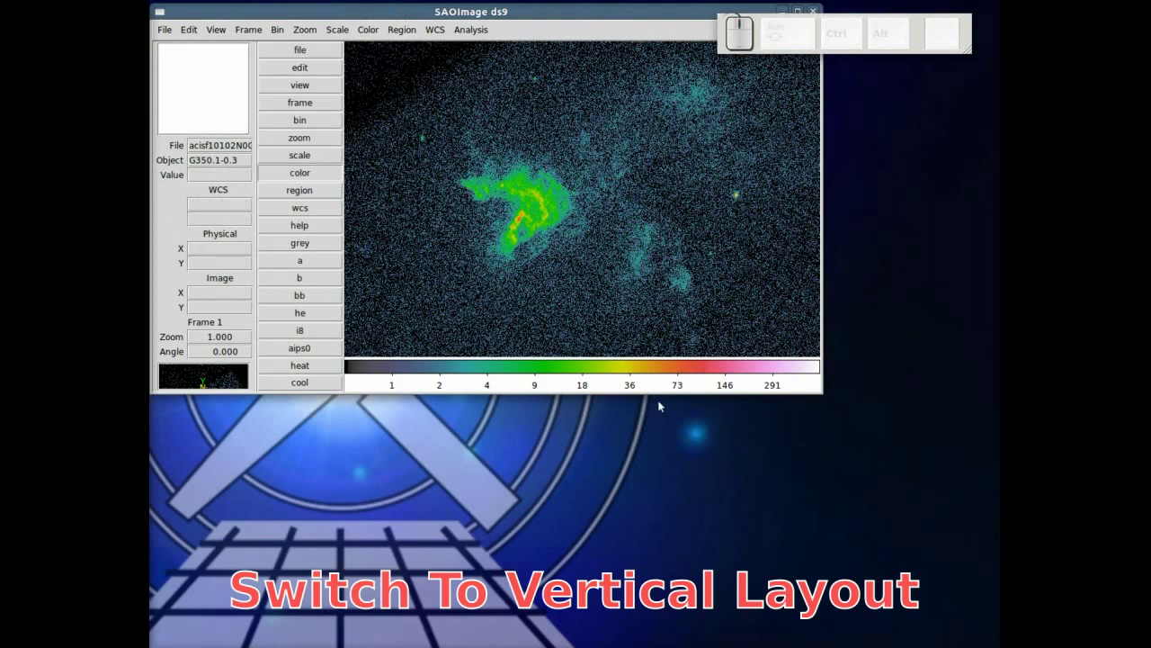
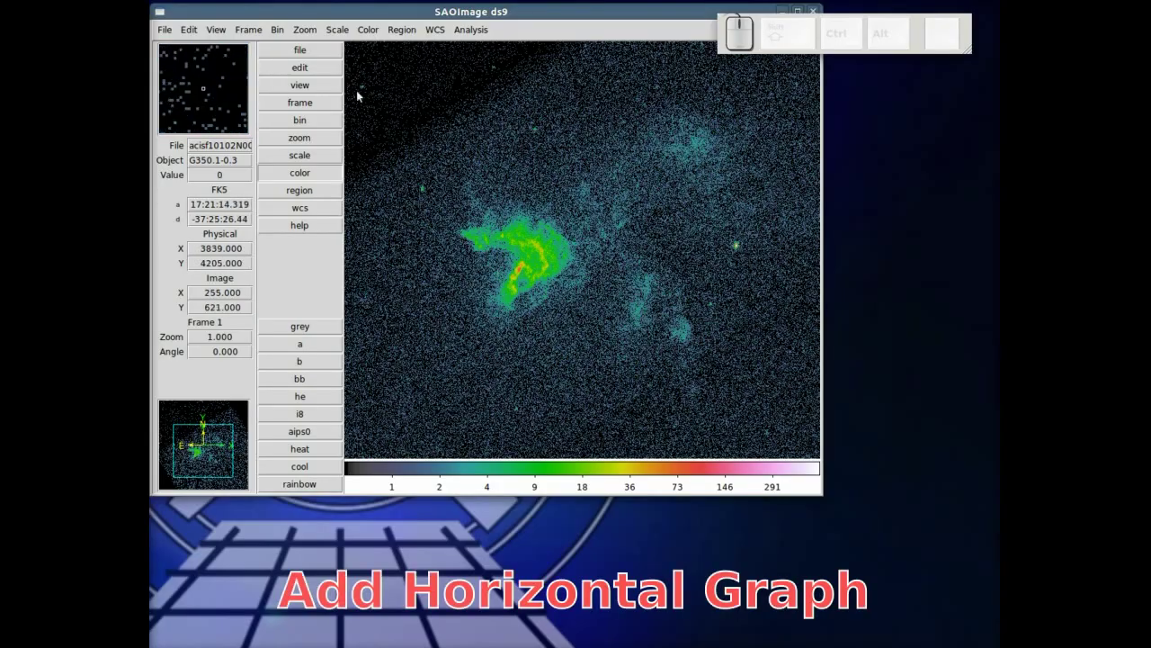
- Turn on both the horizontal and vertical profile graphs beside the image
{"action": "left_click", "coordinate": [277, 48]}
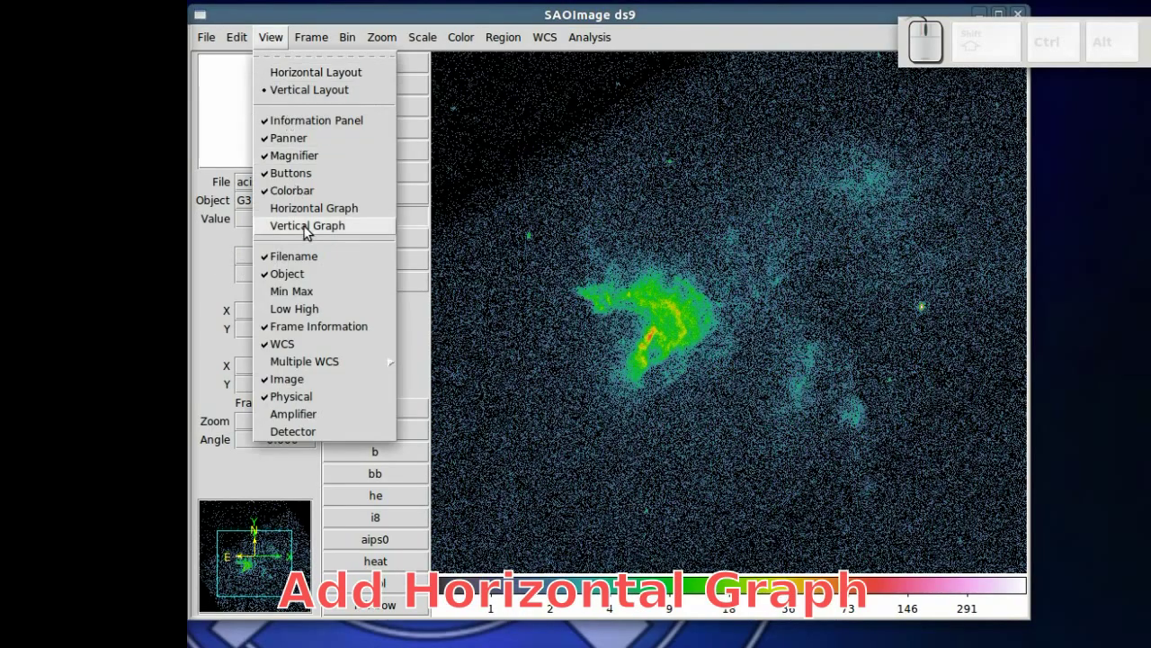
{"action": "left_click", "coordinate": [308, 220]}
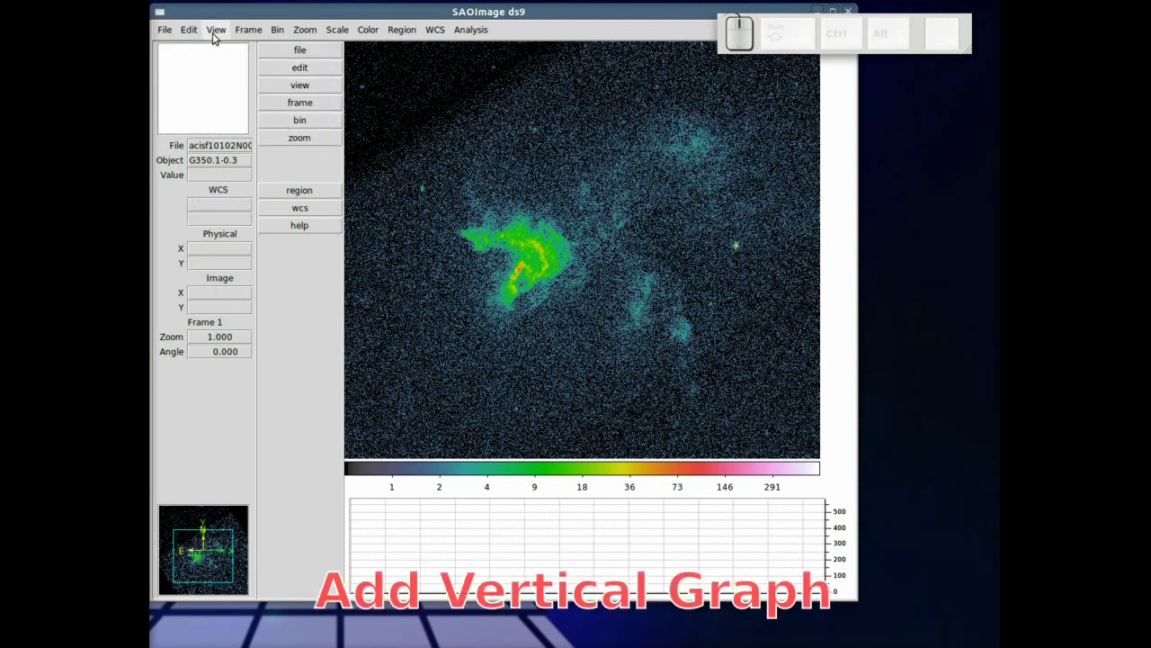
{"action": "left_click", "coordinate": [219, 40]}
{"action": "left_click", "coordinate": [252, 188]}
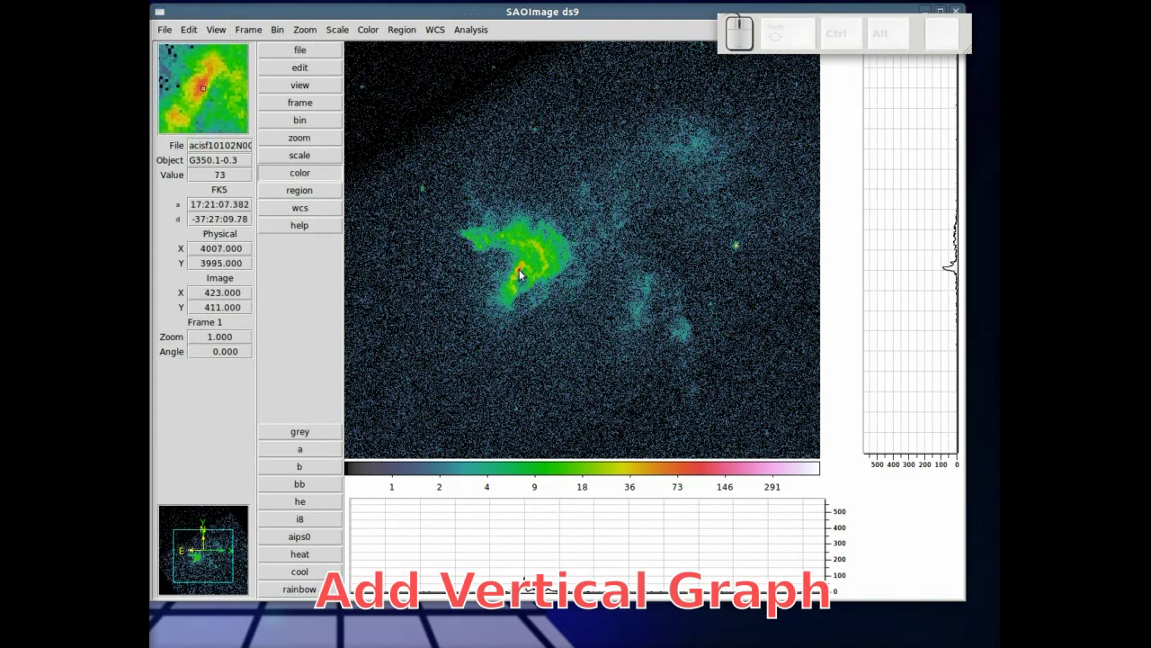
- In Preferences, set the horizontal and vertical graphs to log axes and close
{"action": "left_click", "coordinate": [219, 36]}
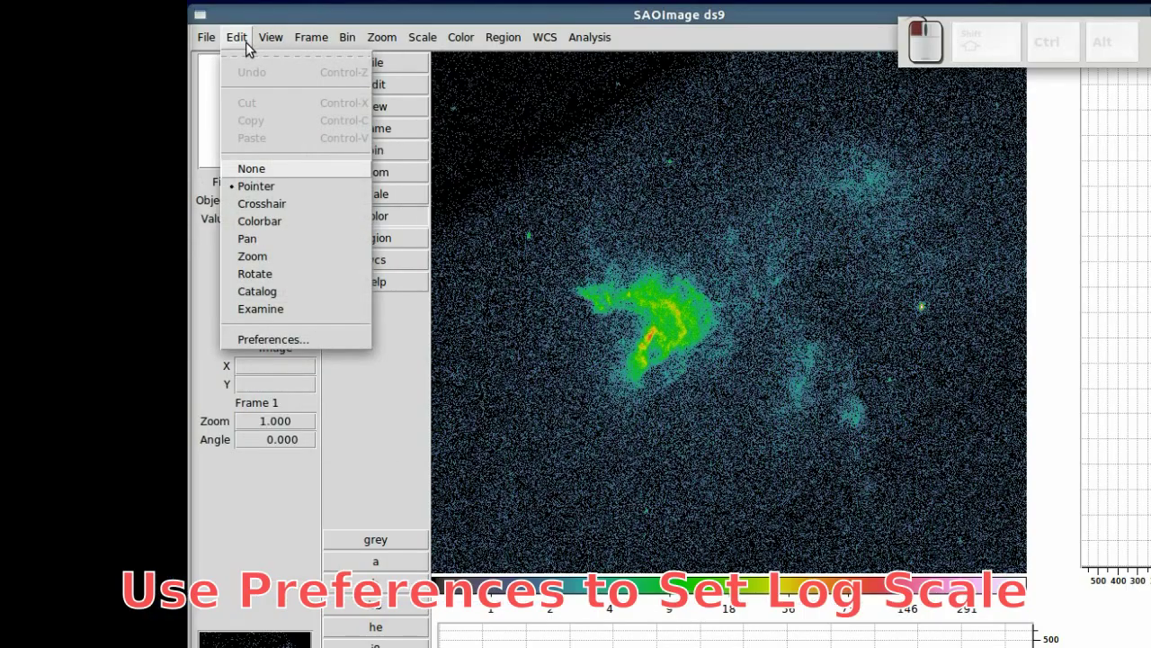
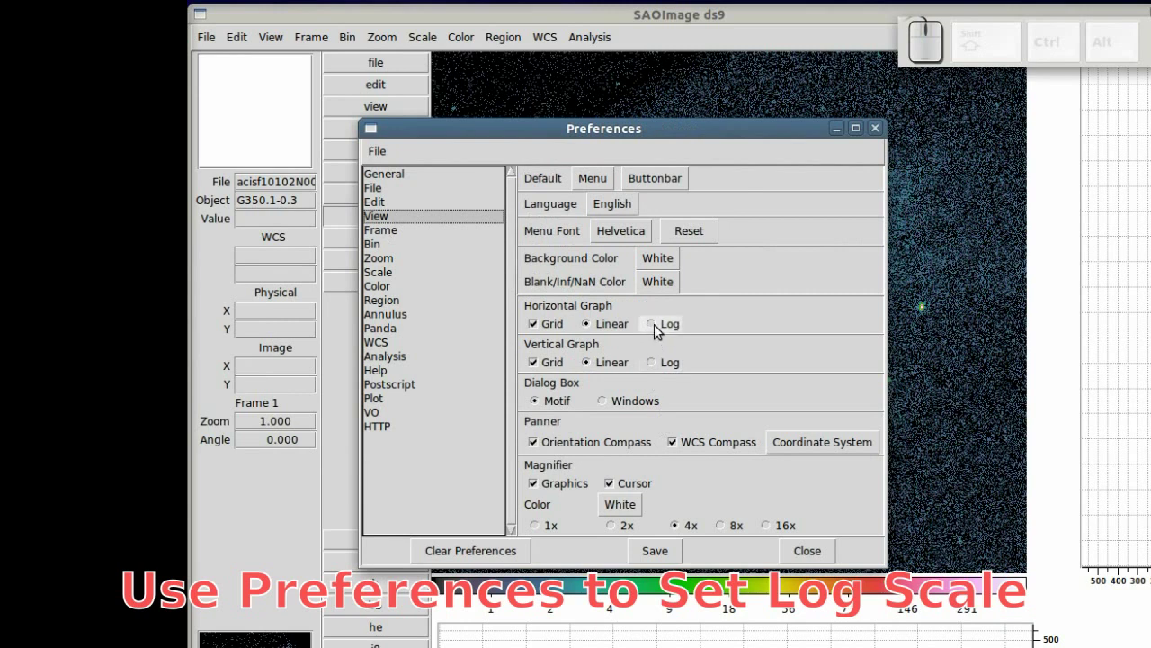
{"action": "left_click", "coordinate": [659, 334]}
{"action": "left_click", "coordinate": [656, 371]}
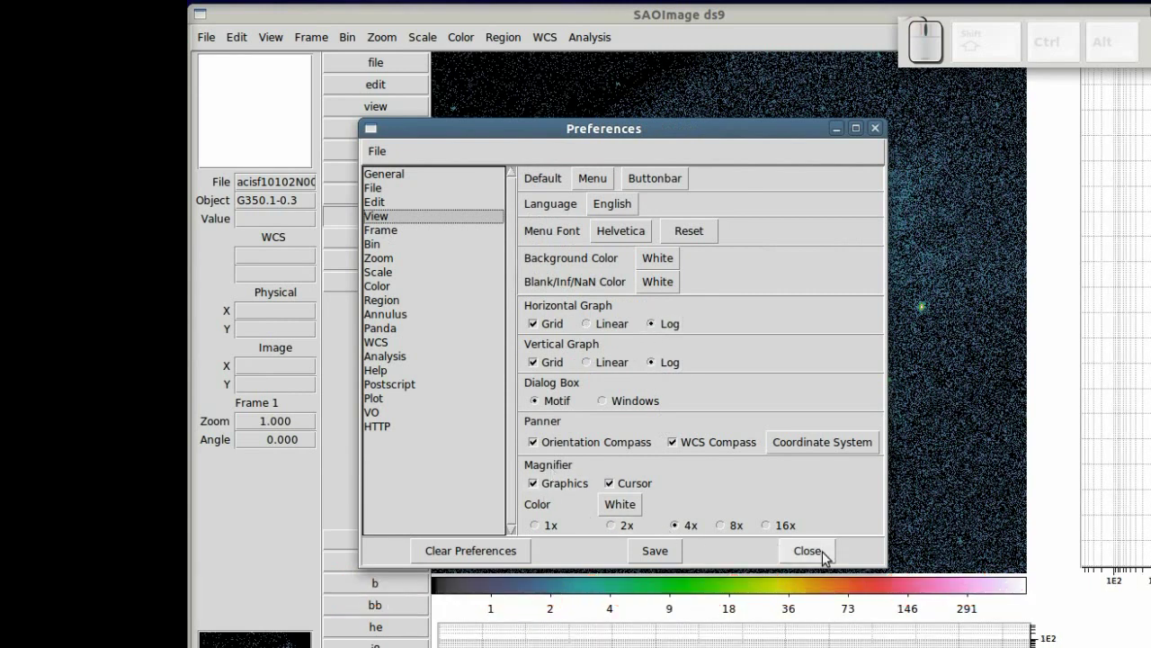
{"action": "left_click", "coordinate": [826, 557]}
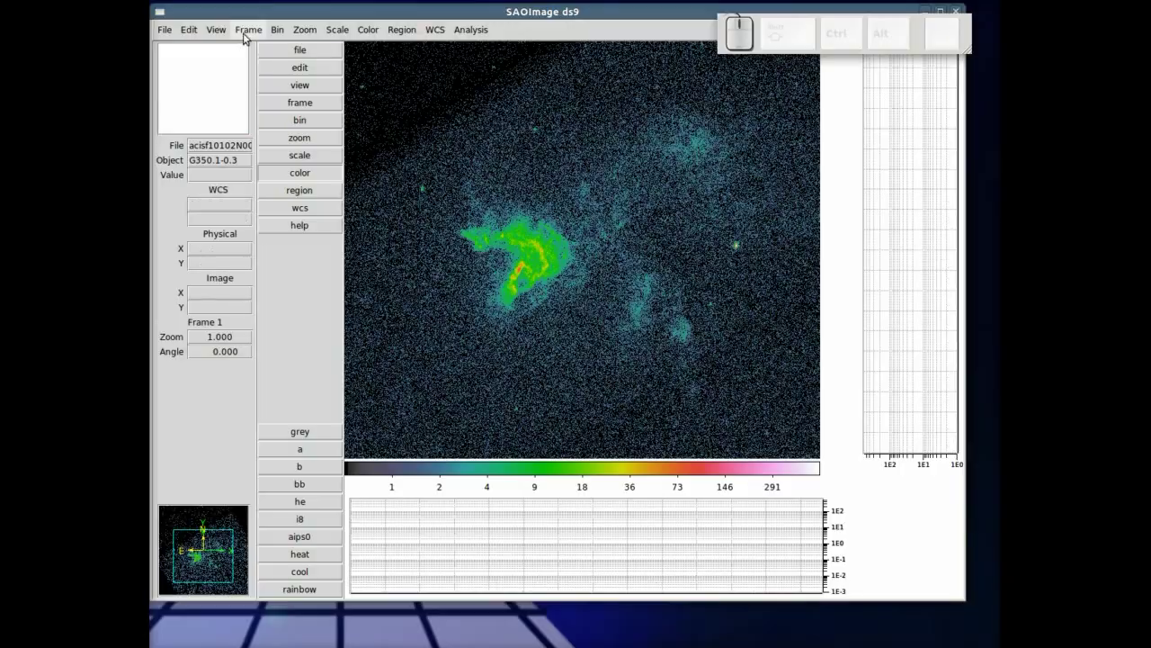
- Switch the window back to the horizontal layout
{"action": "left_click", "coordinate": [274, 43]}
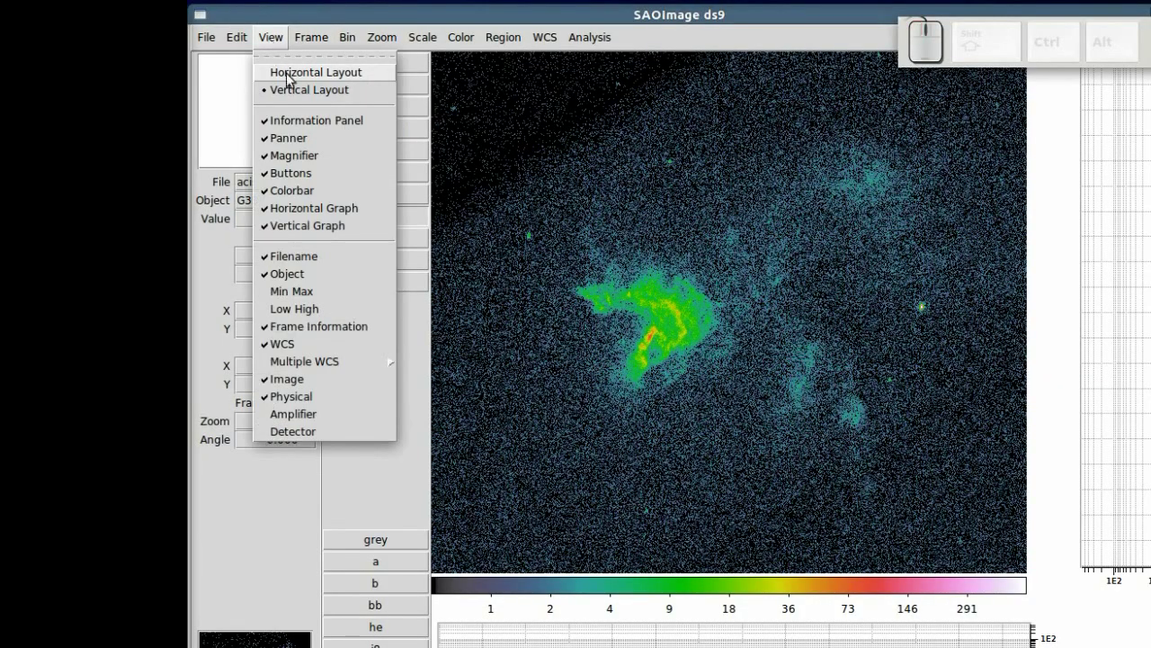
{"action": "left_click", "coordinate": [293, 78]}
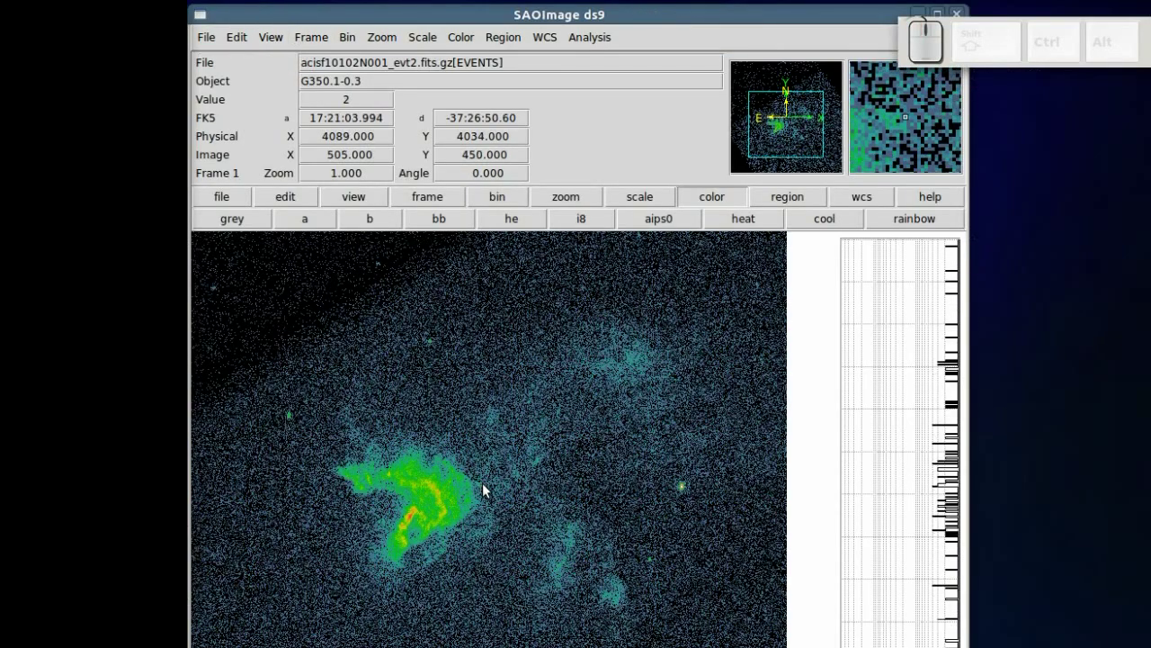
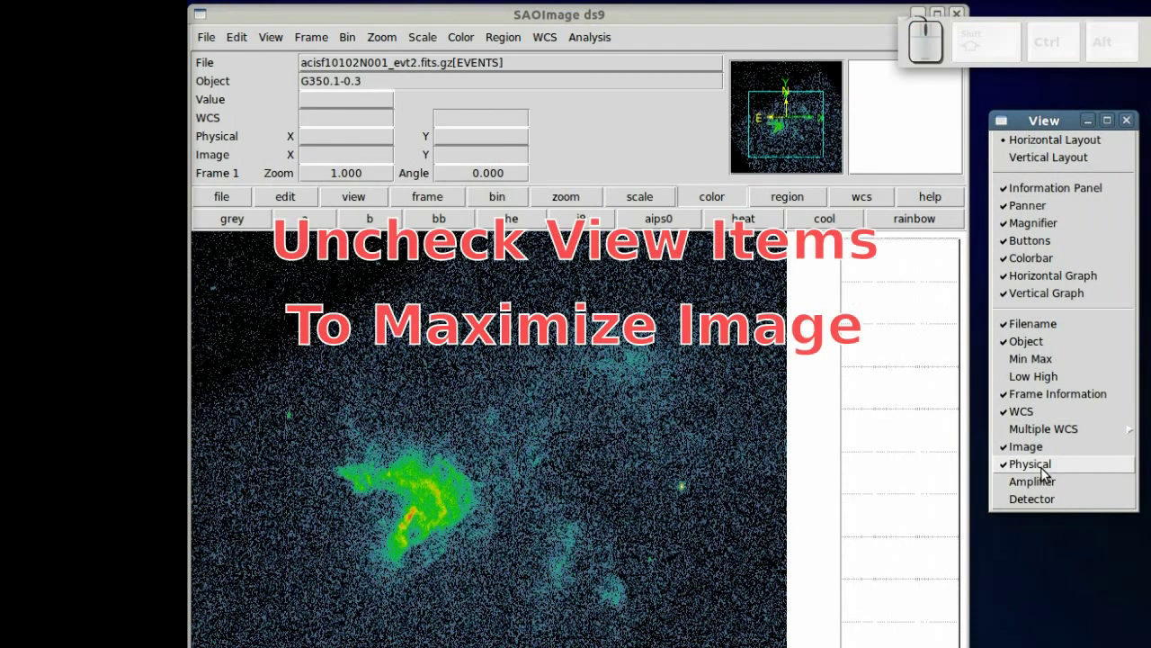
- Hide the coordinate readouts, view panels and panner so the image fills the window
{"action": "left_click_drag", "start_coordinate": [1046, 470], "coordinate": [1041, 460]}
{"action": "left_click_drag", "start_coordinate": [1040, 456], "coordinate": [1027, 415]}
{"action": "left_click_drag", "start_coordinate": [1027, 414], "coordinate": [1019, 352]}
{"action": "left_click_drag", "start_coordinate": [1018, 348], "coordinate": [1023, 296]}
{"action": "left_click_drag", "start_coordinate": [1024, 286], "coordinate": [1024, 269]}
{"action": "left_click", "coordinate": [1027, 248]}
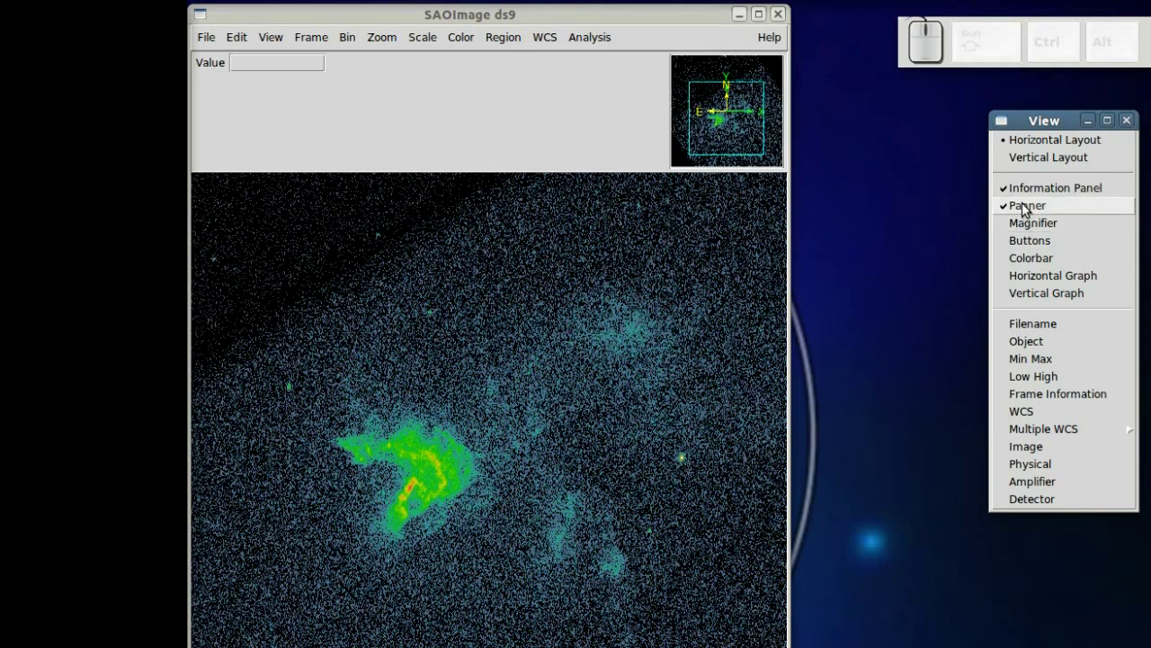